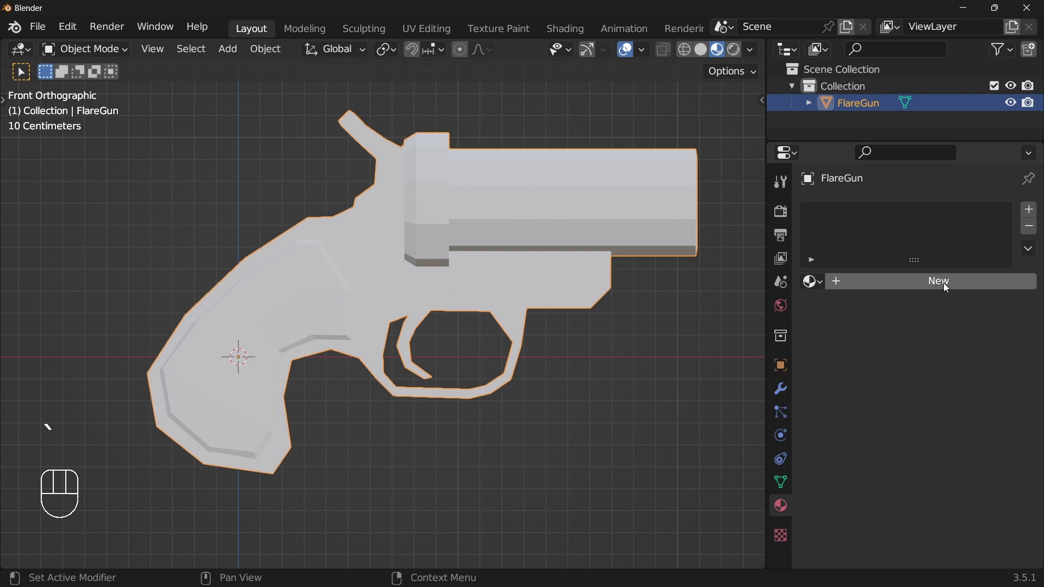
# - Add a new material to FlareGun, then reset to the default startup scene with the cube
pyautogui.click(947, 287)
pyautogui.moveTo(884, 217); pyautogui.dragTo(728, 267)
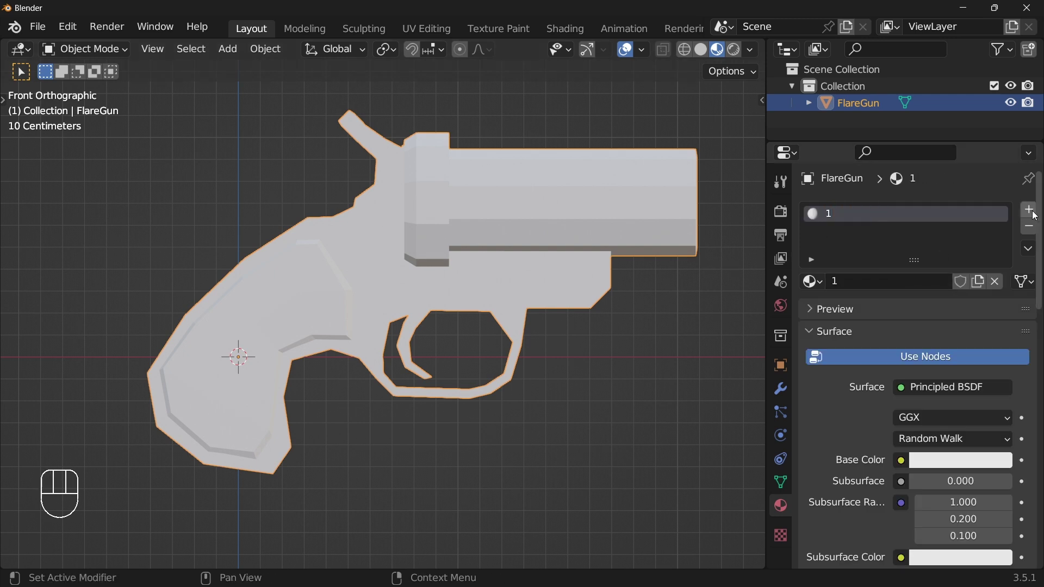
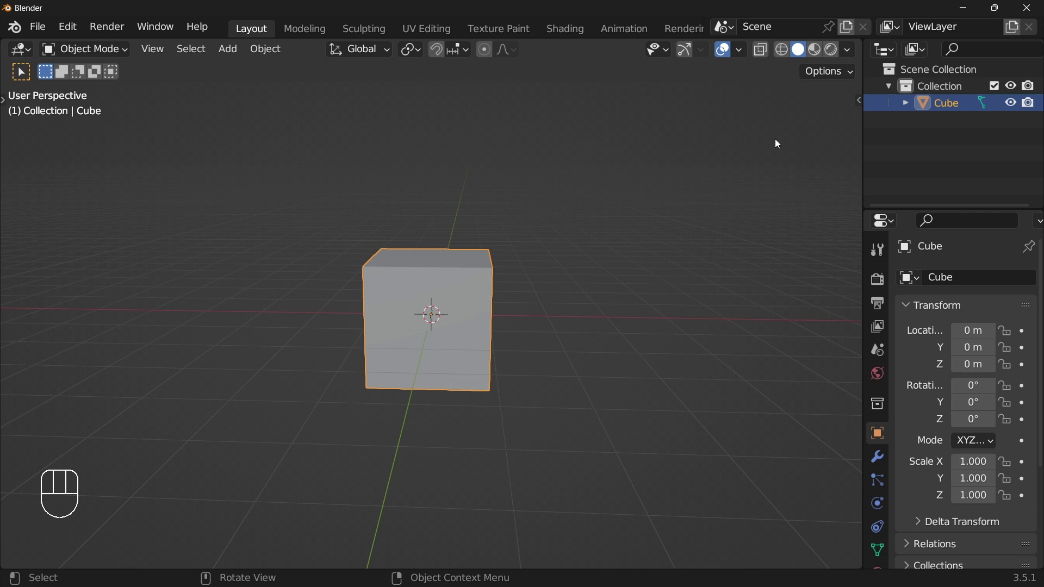
# - Select everything and delete the default cube from the scene
pyautogui.press('a')
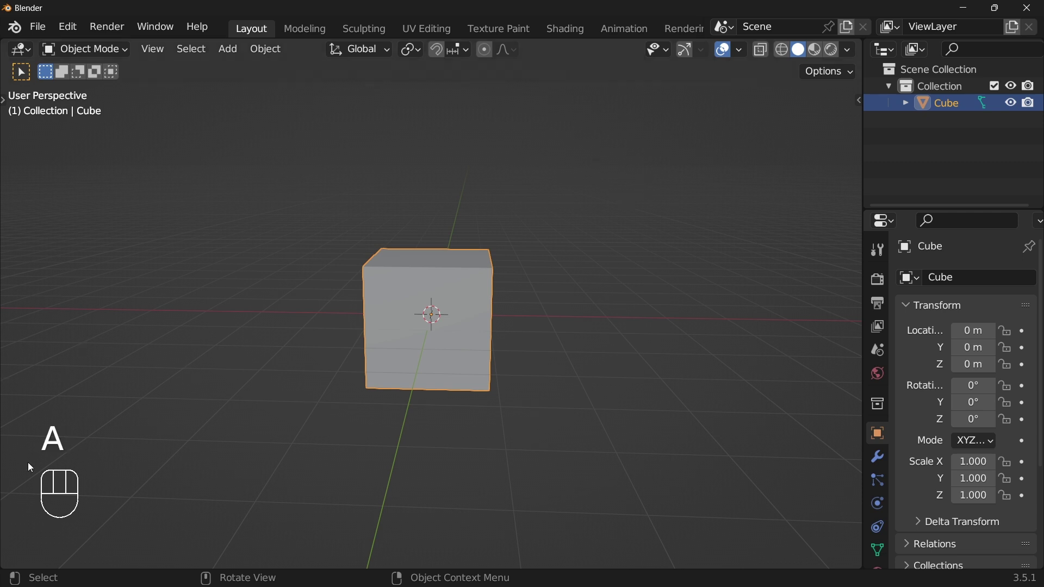
pyautogui.press('x')
pyautogui.middleClick(412, 317)
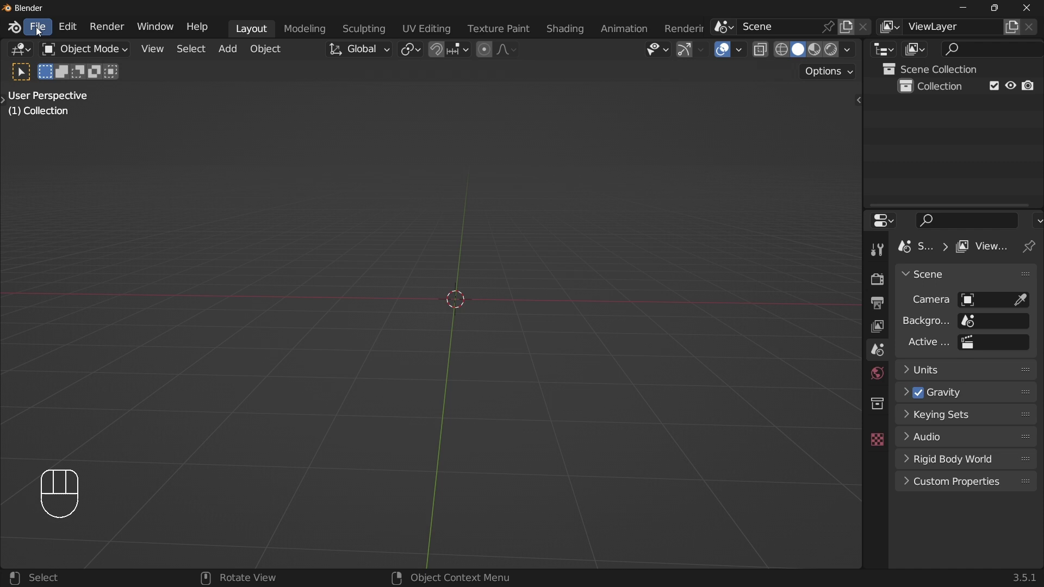
# - Import the FlareGun .fbx file so the gun model sits in the collection
pyautogui.moveTo(40, 30); pyautogui.dragTo(255, 425)
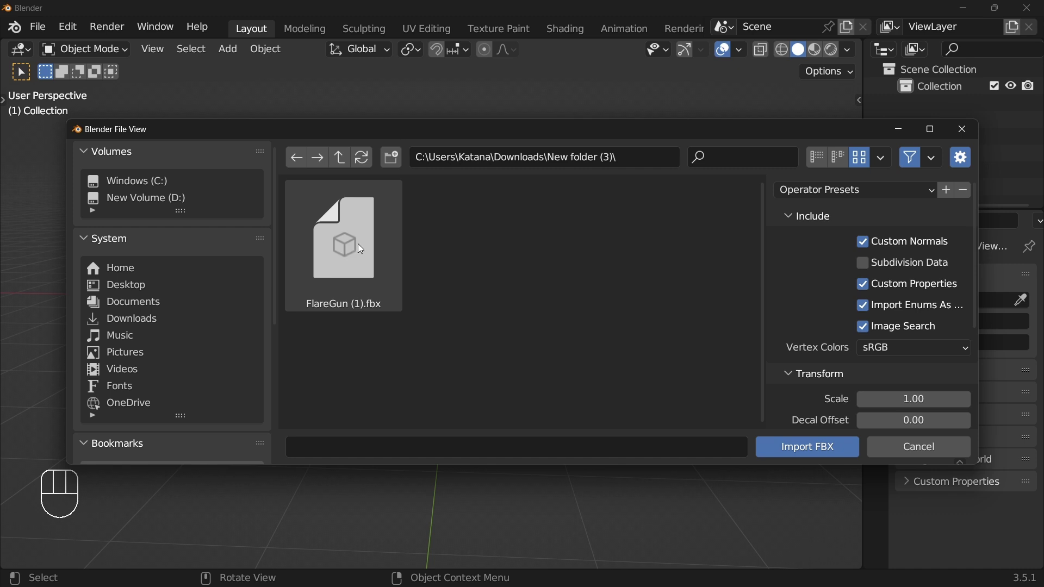
pyautogui.moveTo(556, 278); pyautogui.dragTo(485, 281)
pyautogui.middleClick(511, 277)
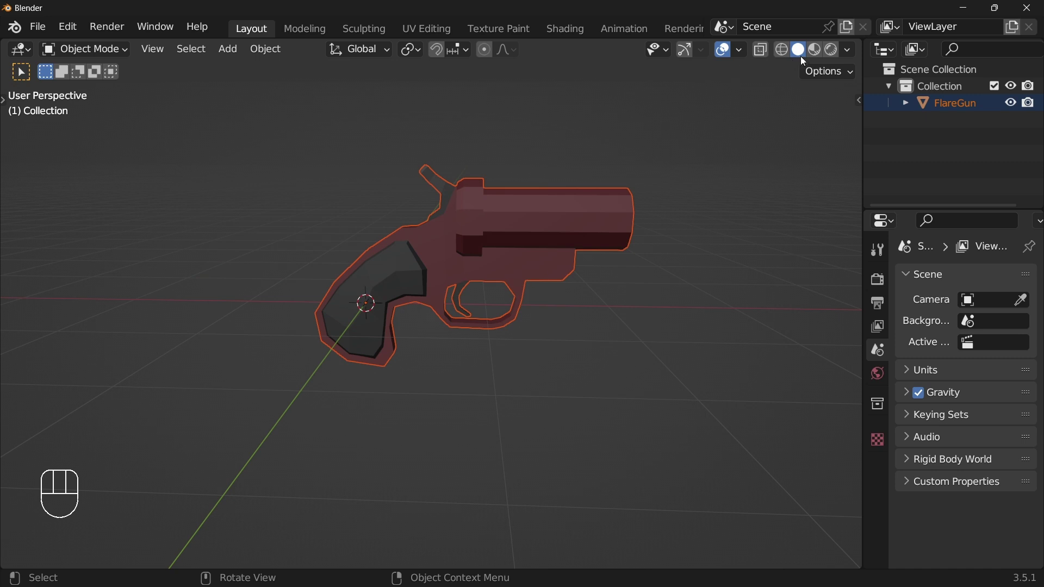
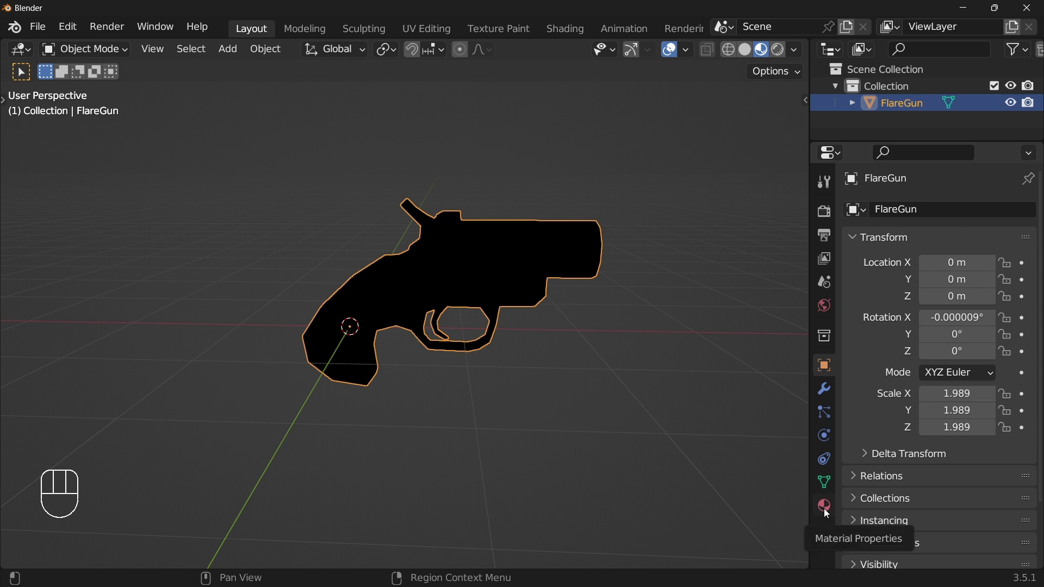
# - Show the FlareGun's Material Properties listing the Red and Black slots
pyautogui.click(828, 509)
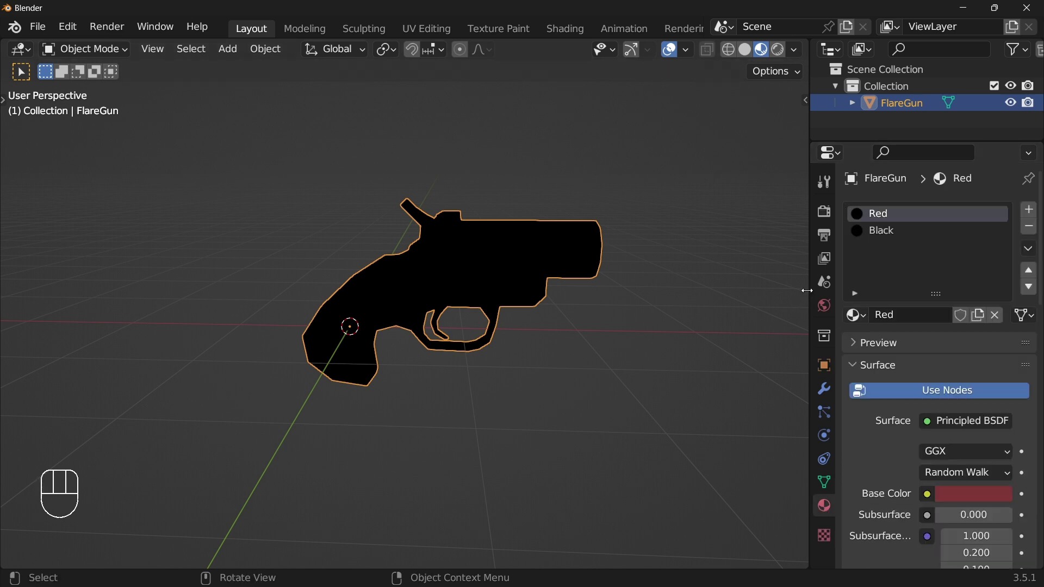
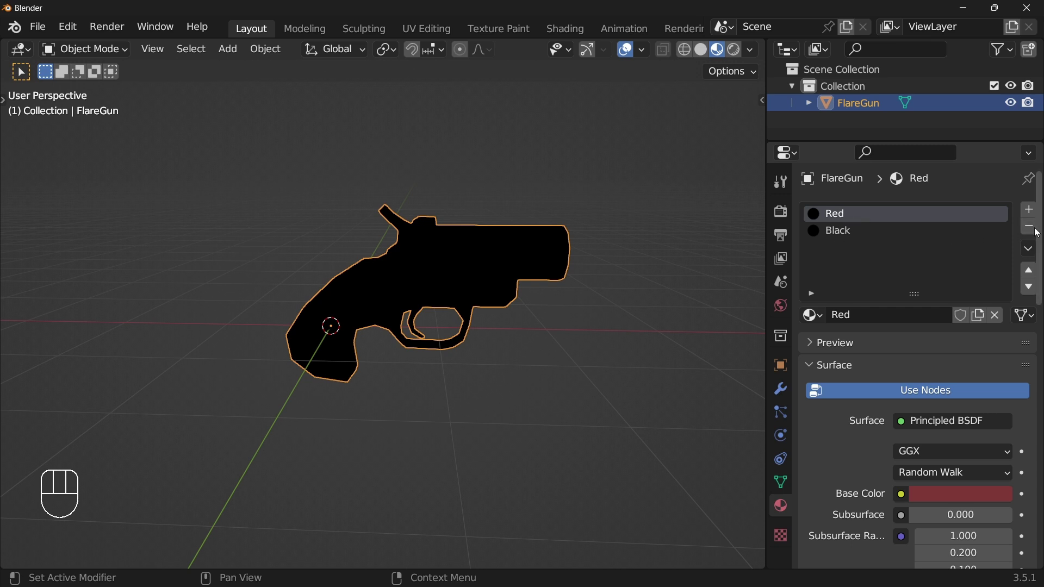
# - Remove the imported Red and Black slots and frame the gun in front view
pyautogui.click(1033, 231)
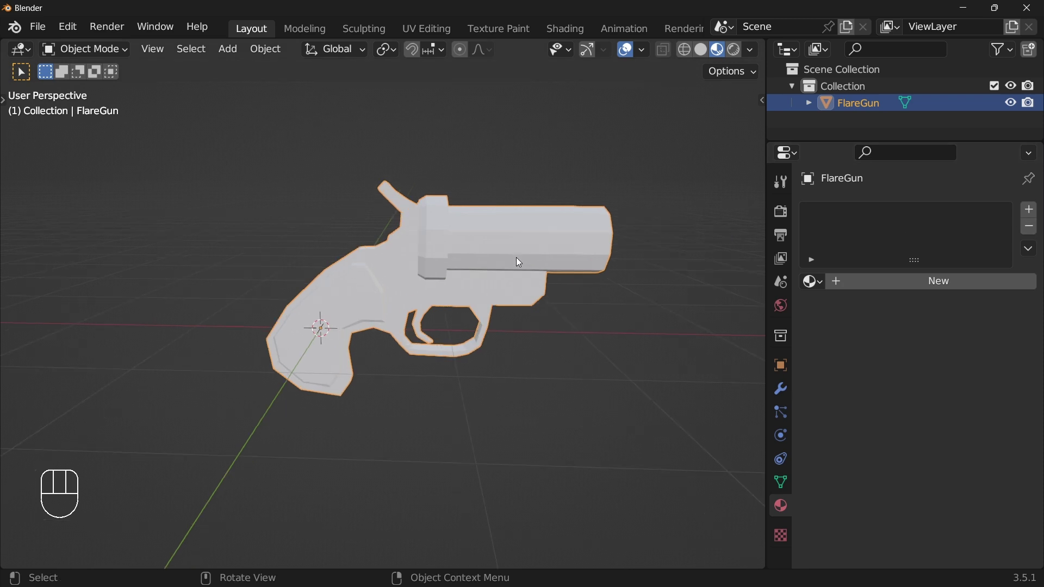
pyautogui.press('`')
pyautogui.moveTo(525, 244); pyautogui.dragTo(501, 256)
# - Add a fresh material slot with a new material named 1
pyautogui.click(947, 287)
pyautogui.moveTo(882, 220); pyautogui.dragTo(727, 264)
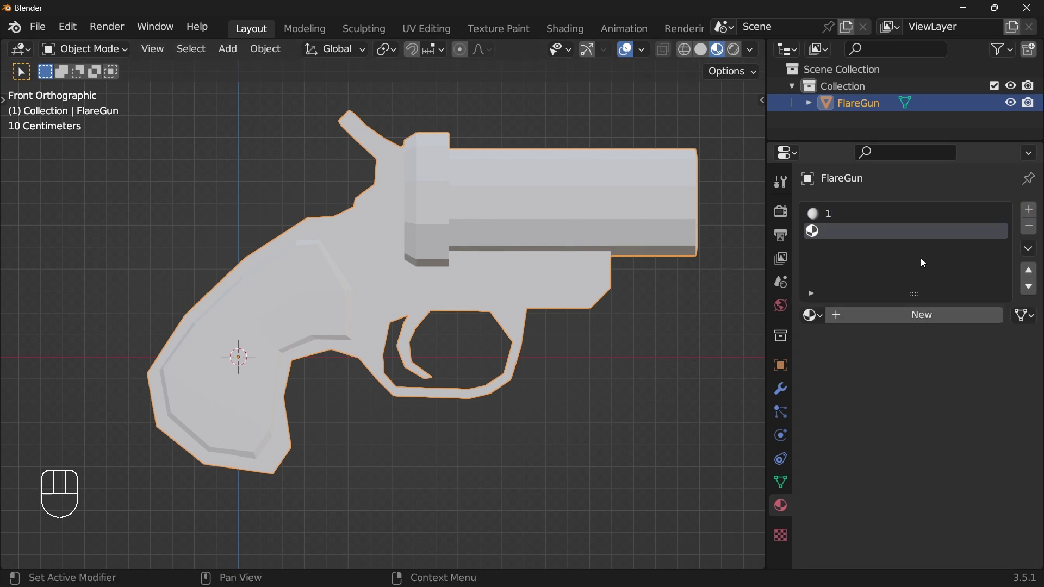
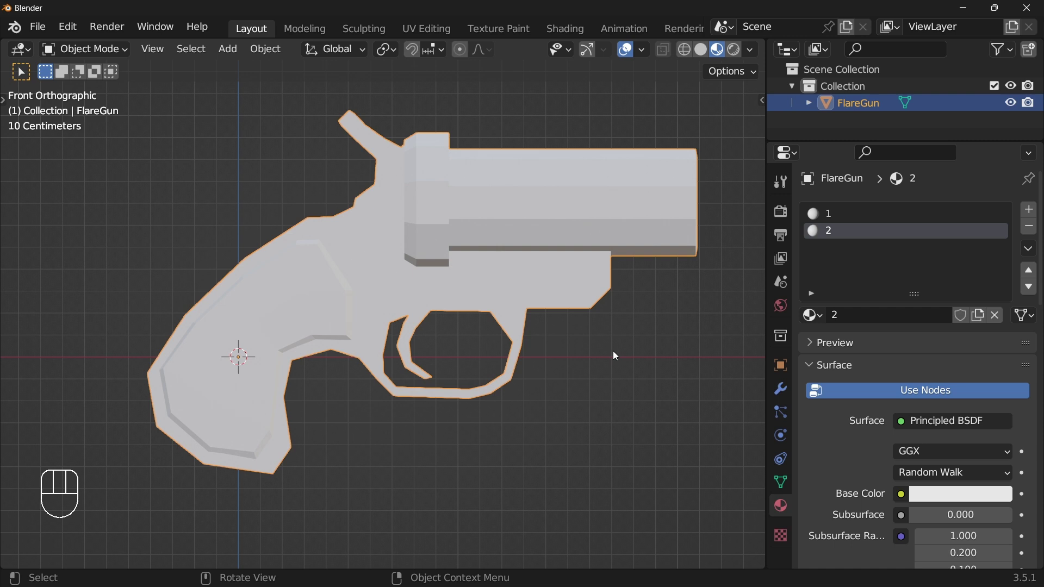
# - Edit the mesh, select all faces, undo twice and return to the object
pyautogui.press('Tab')
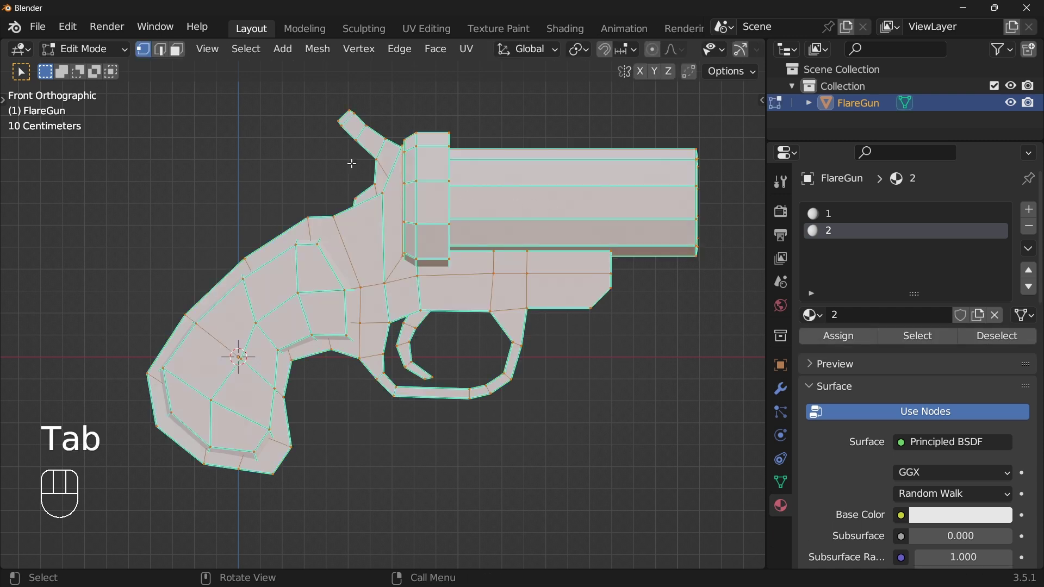
pyautogui.moveTo(109, 47); pyautogui.dragTo(95, 89)
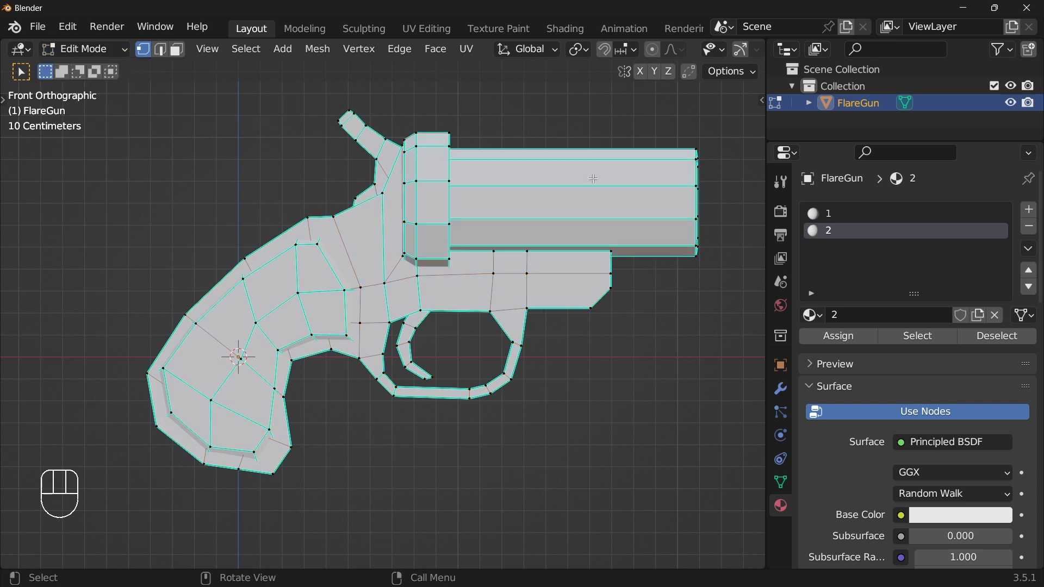
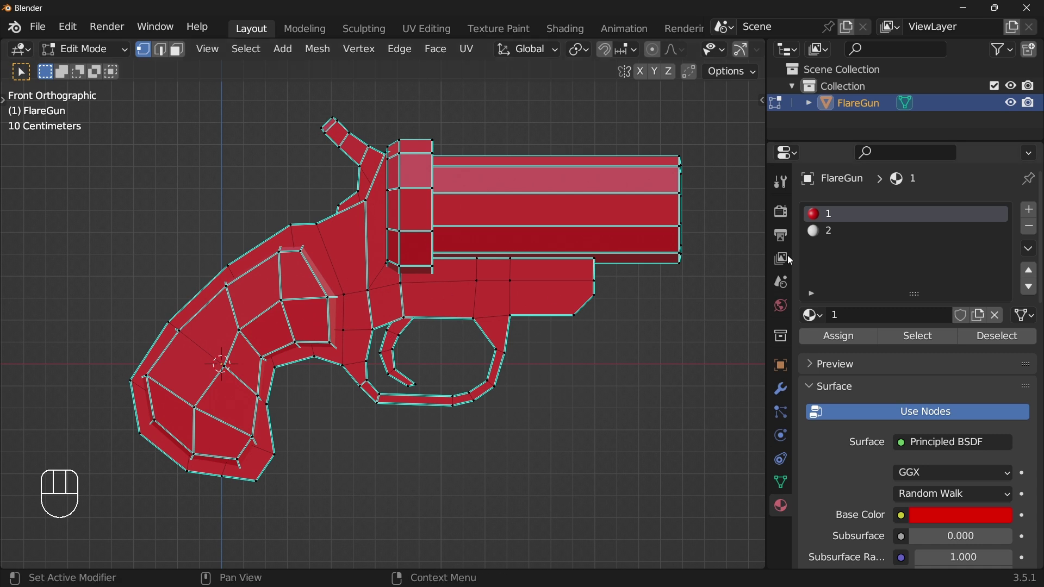
pyautogui.press('ctrl+z')
pyautogui.press('ctrl+z')
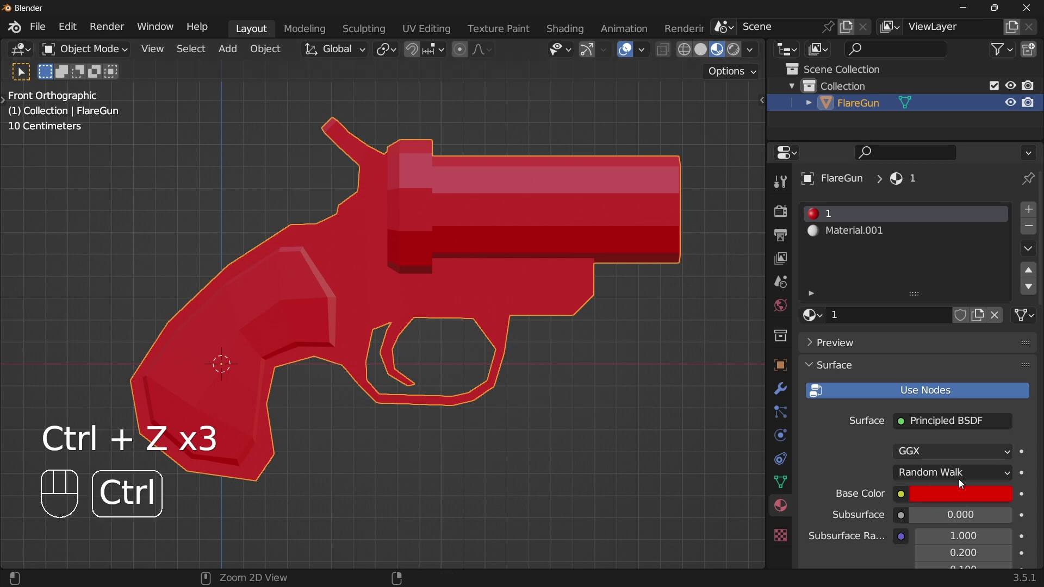
# - Set the body material's base colour to red and start moving the barrel geometry
pyautogui.click(966, 499)
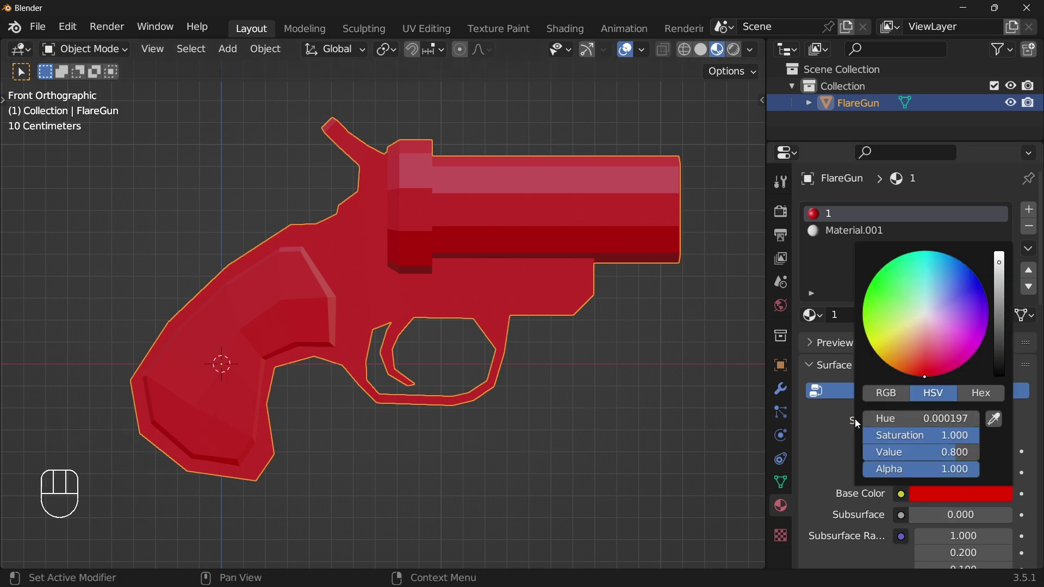
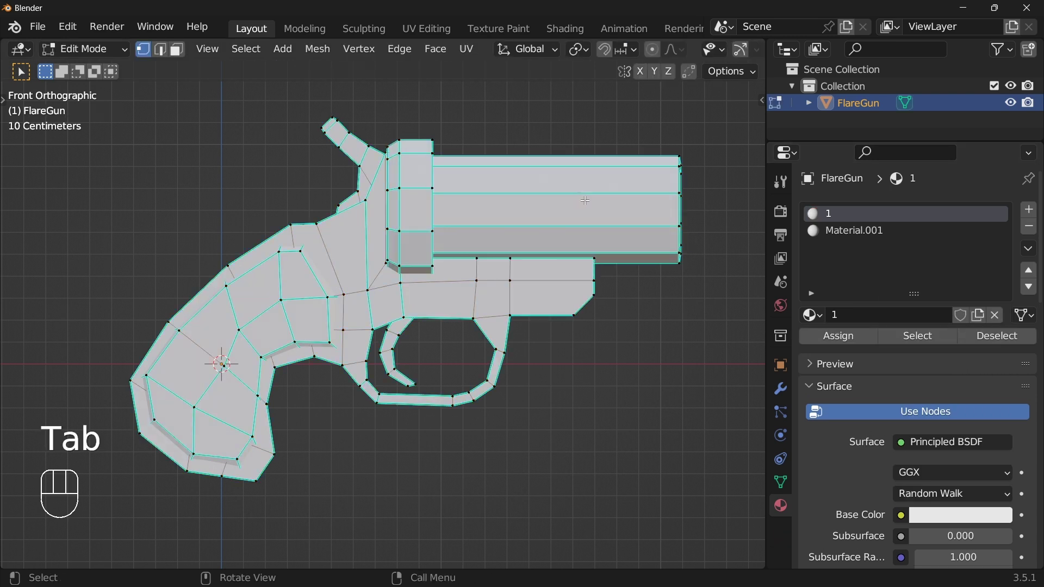
pyautogui.press('l')
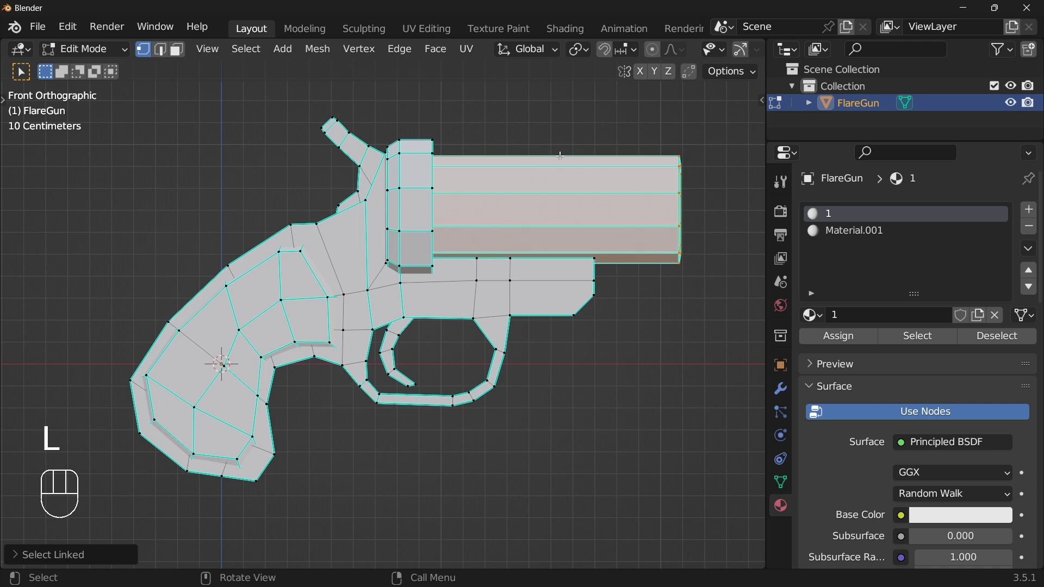
pyautogui.press('g')
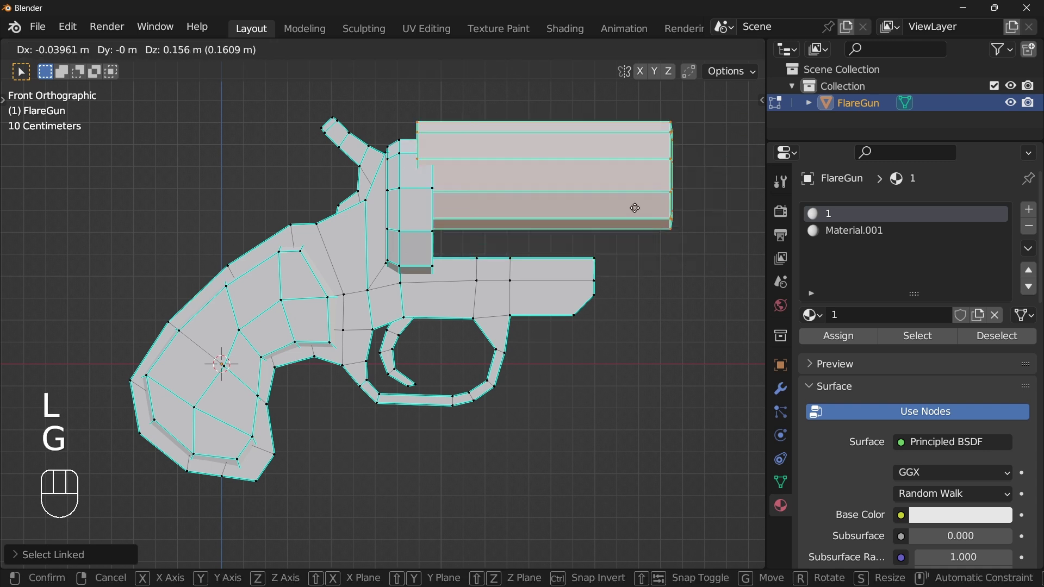
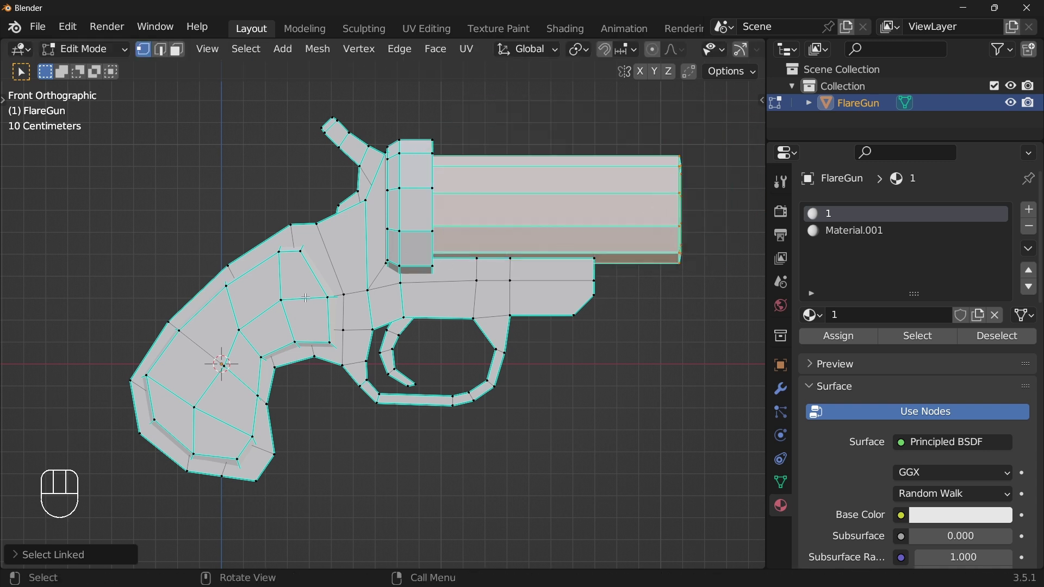
# - Grow the selection to the whole gun mesh and start moving it
pyautogui.press('l')
pyautogui.press('l')
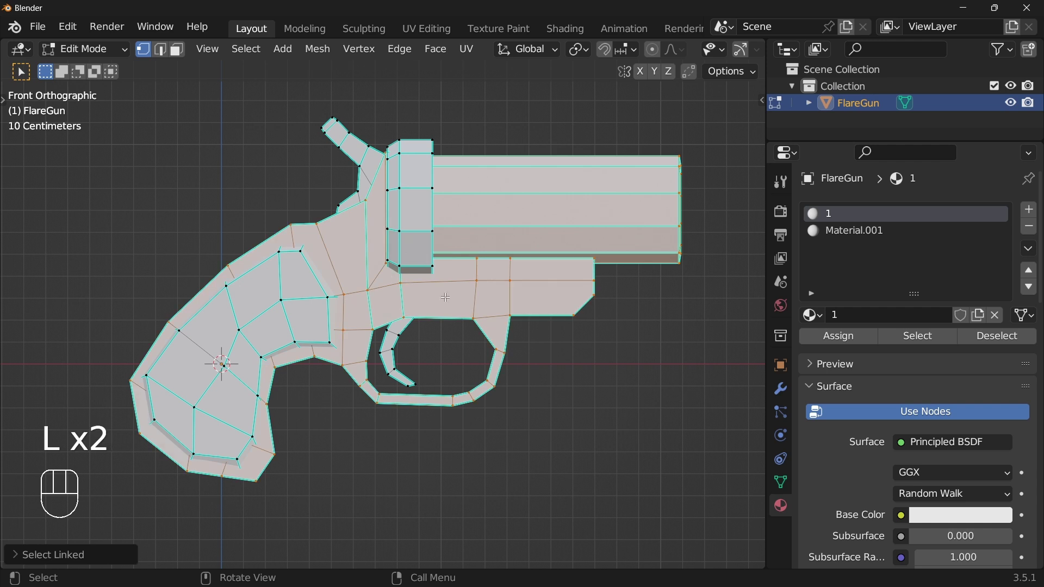
pyautogui.press('z')
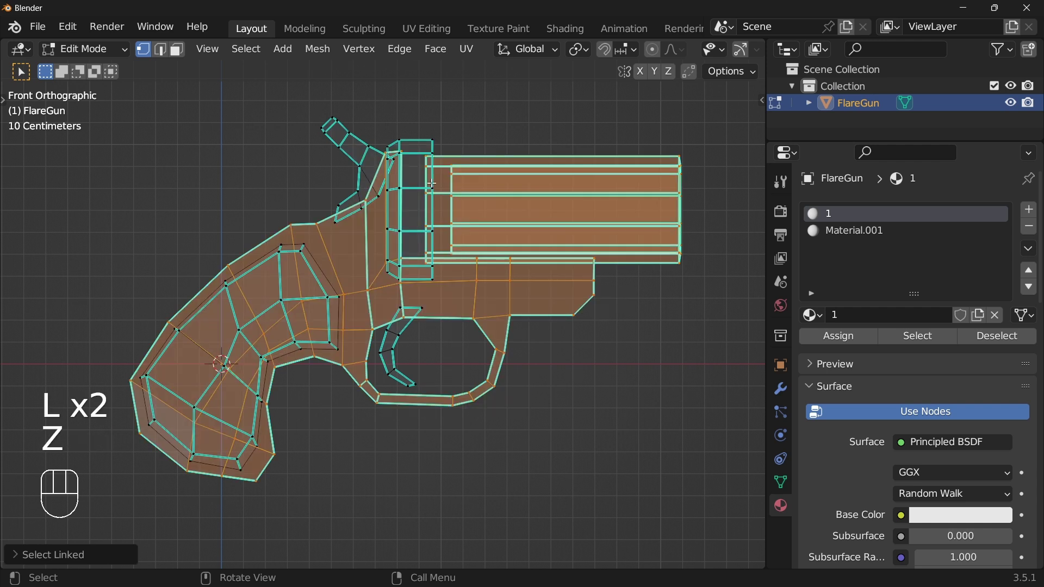
pyautogui.press('g')
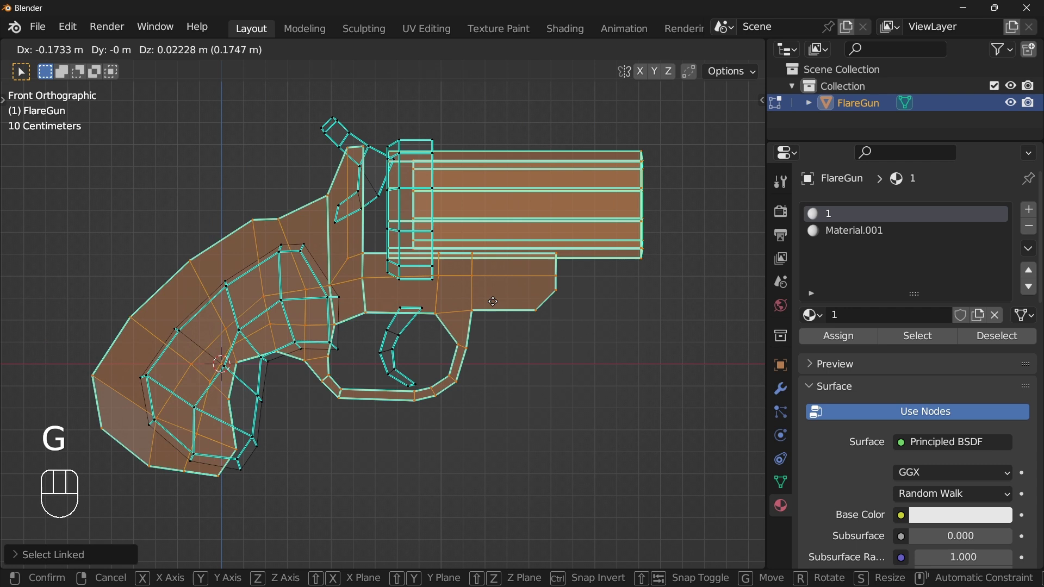
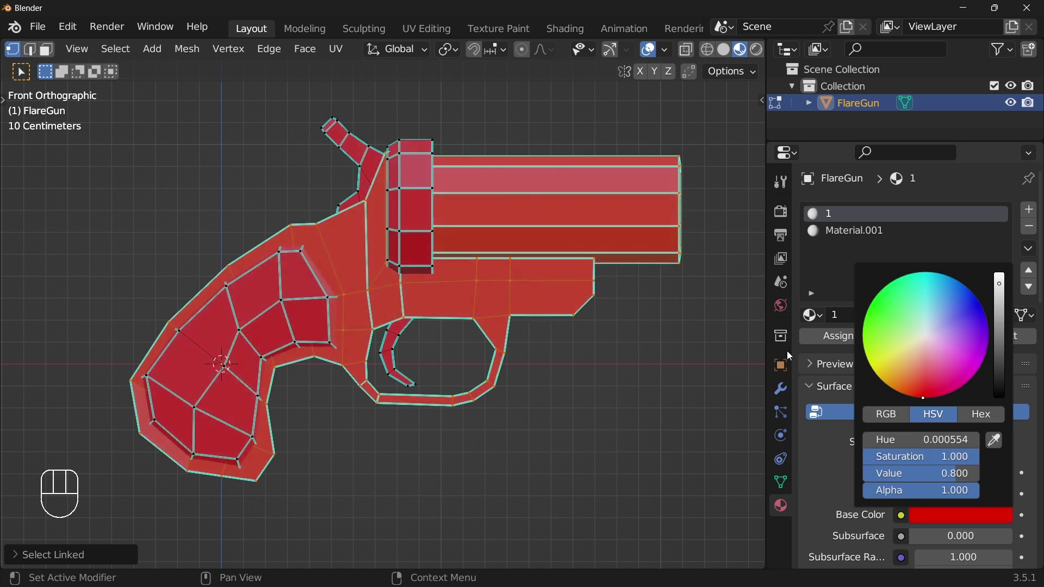
# - Confirm the red base colour and make Material.001 the active slot
pyautogui.click(832, 337)
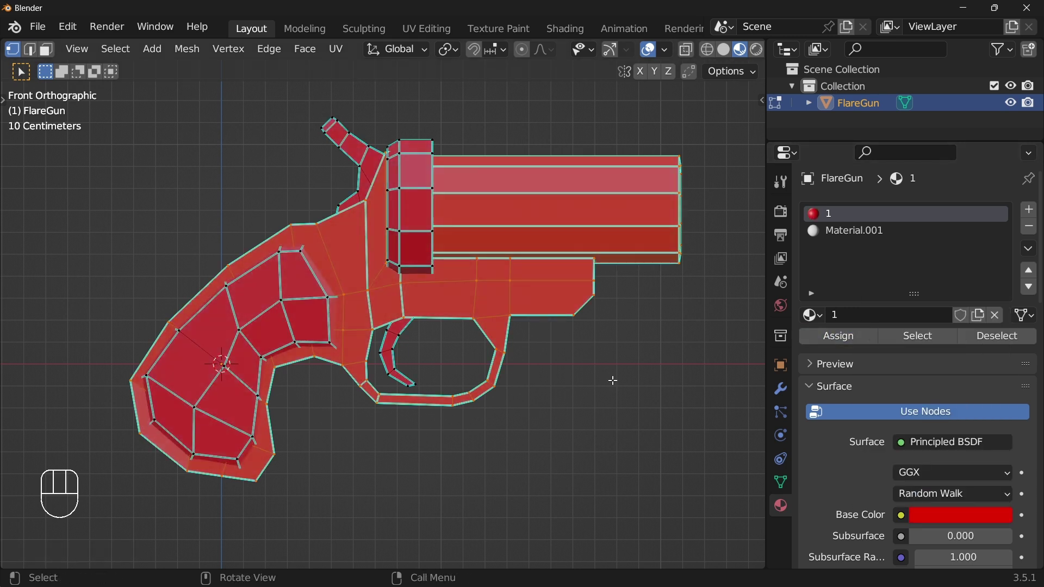
pyautogui.click(925, 342)
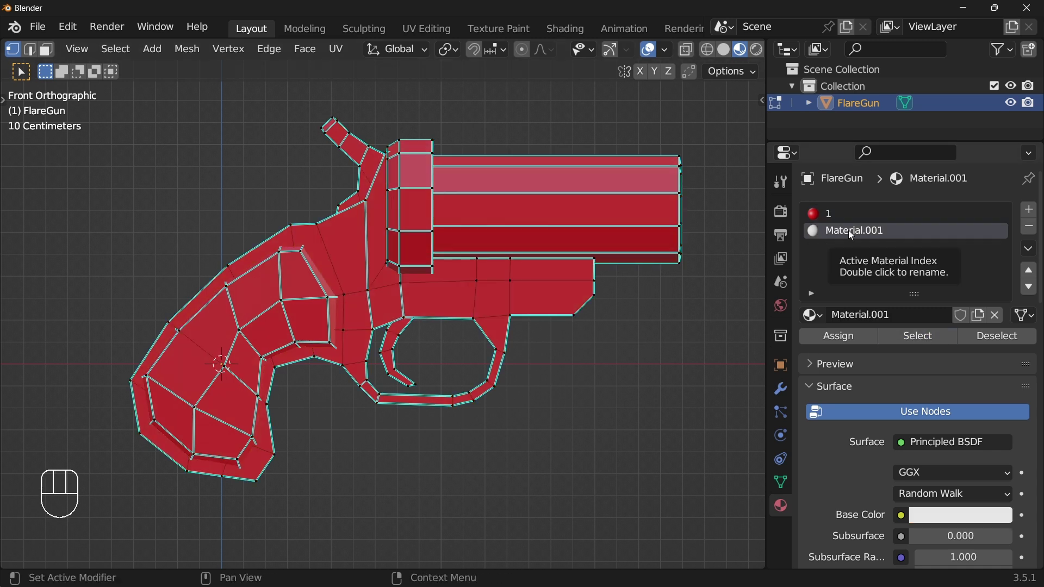
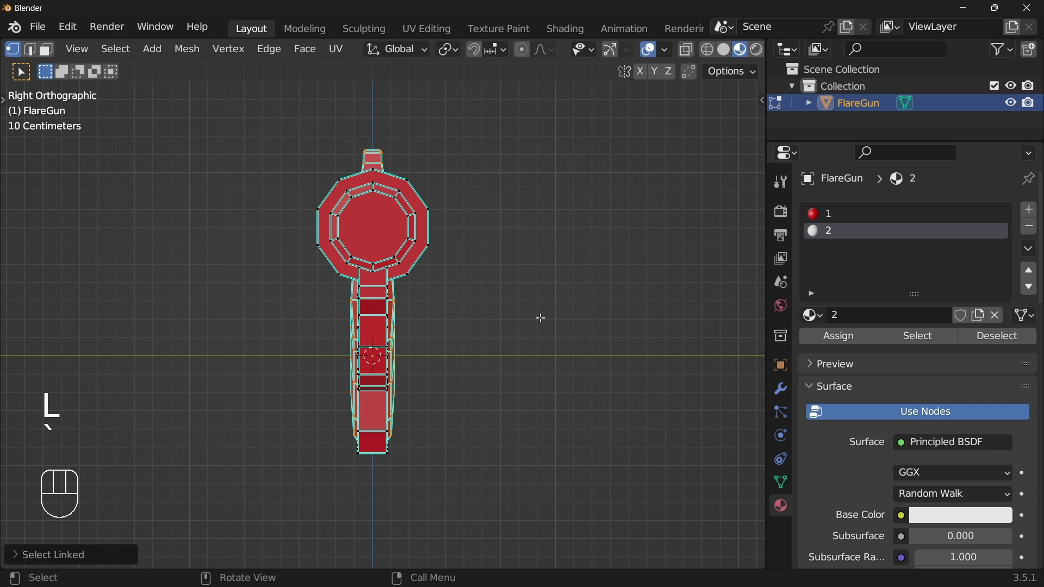
# - Select the grip parts in front view and set the second material's colour to dark grey
pyautogui.press('`')
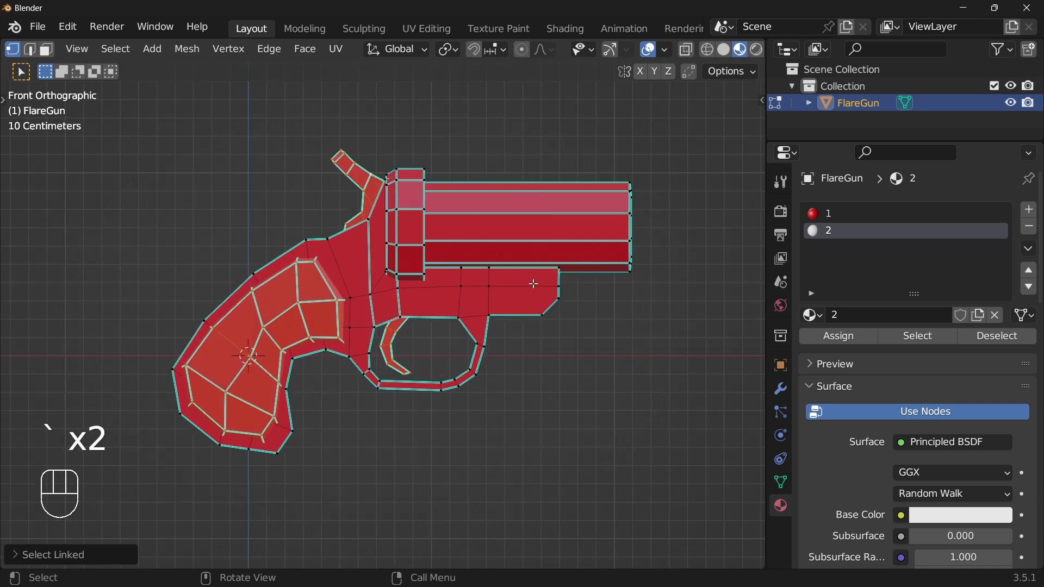
pyautogui.press('`')
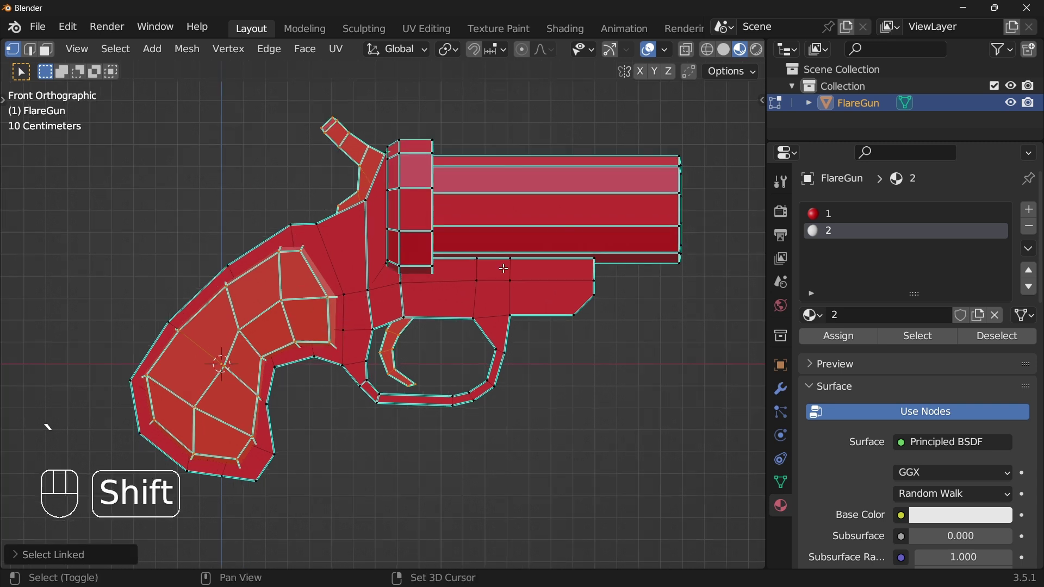
pyautogui.click(942, 516)
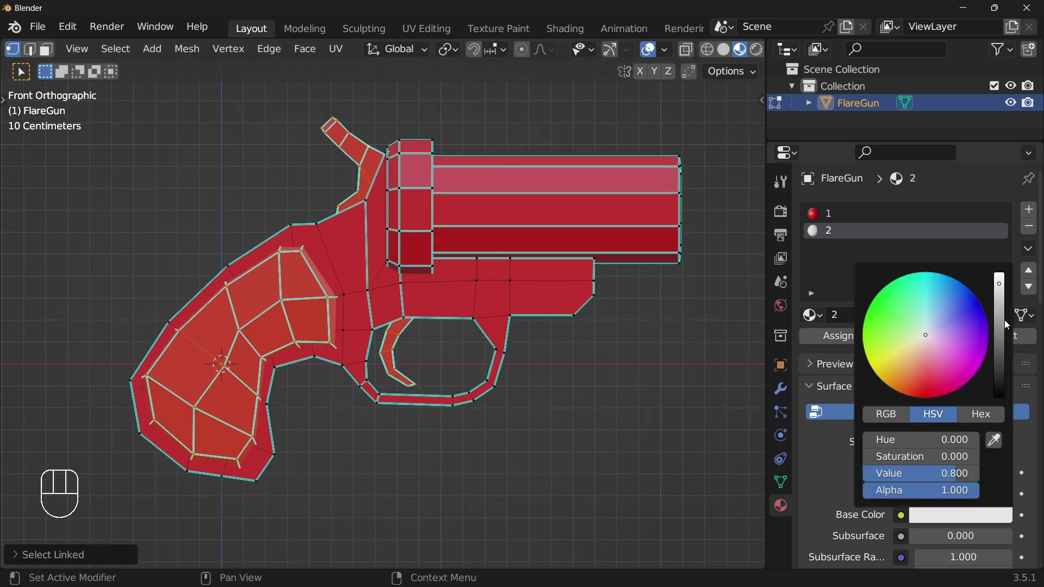
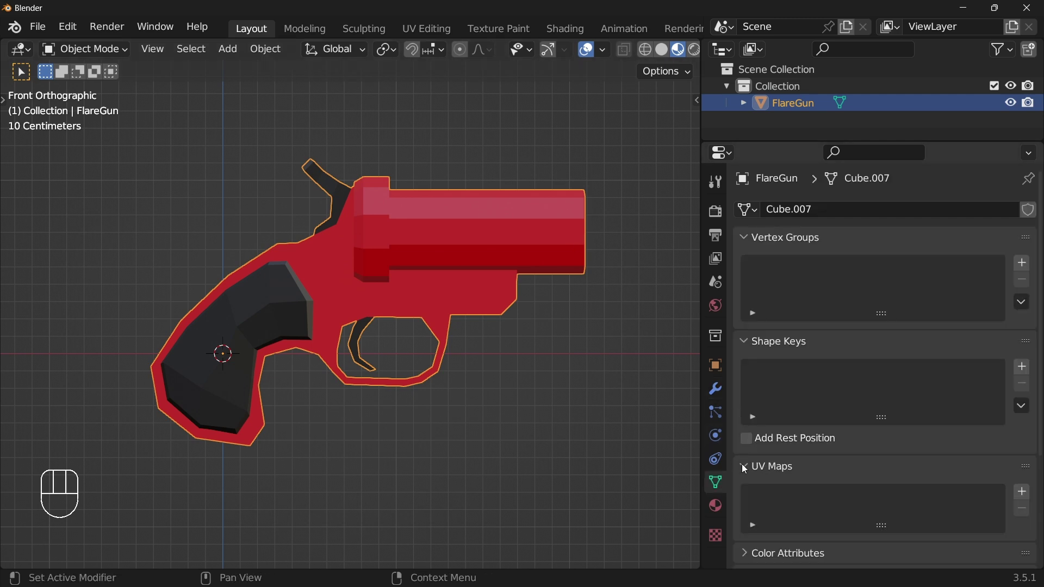
# - Expand the UV maps list in the FlareGun's object data properties
pyautogui.click(747, 469)
pyautogui.click(747, 468)
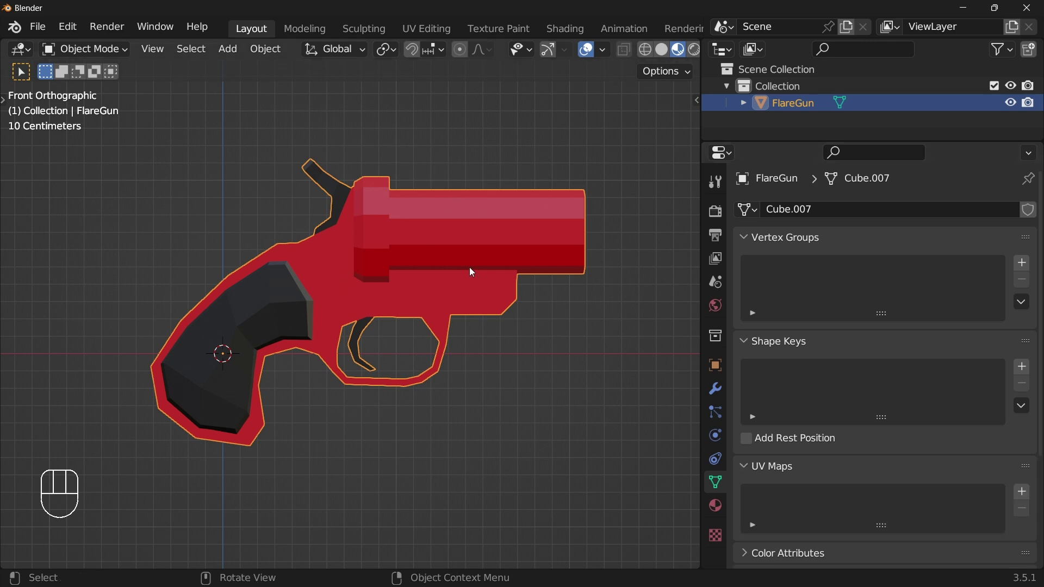